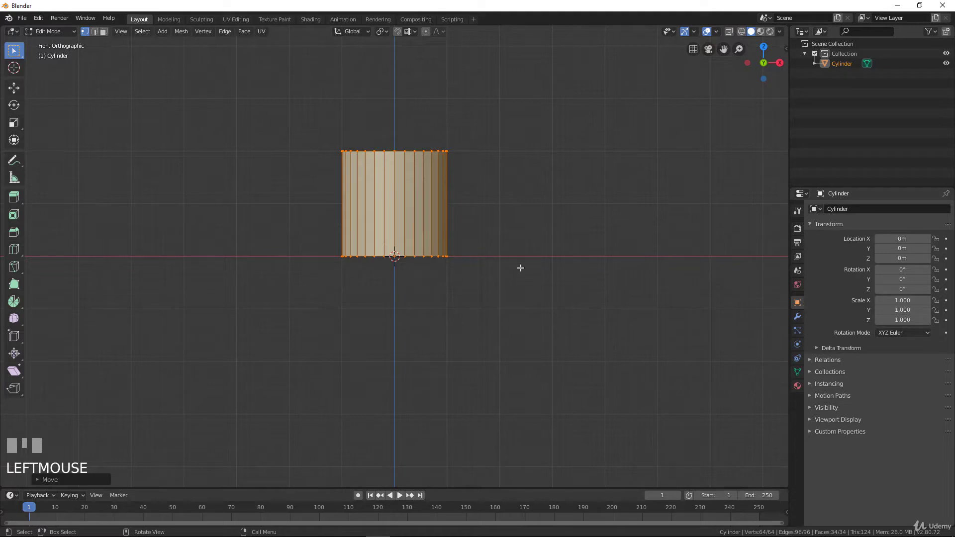
# Raise the cylinder's top face along Z to make the mug body taller
pyautogui.moveTo(401, 244); pyautogui.dragTo(390, 169)
pyautogui.click(389, 169)
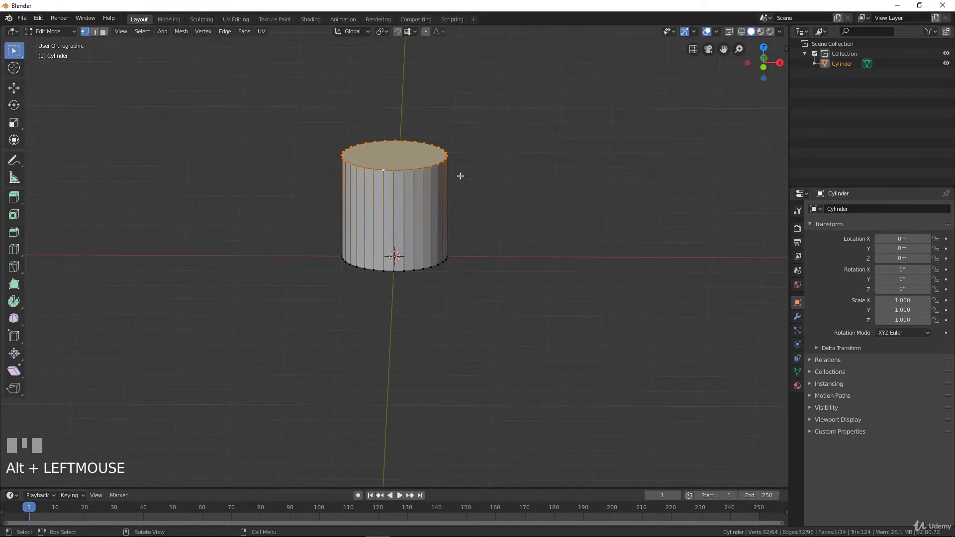
pyautogui.press('g')
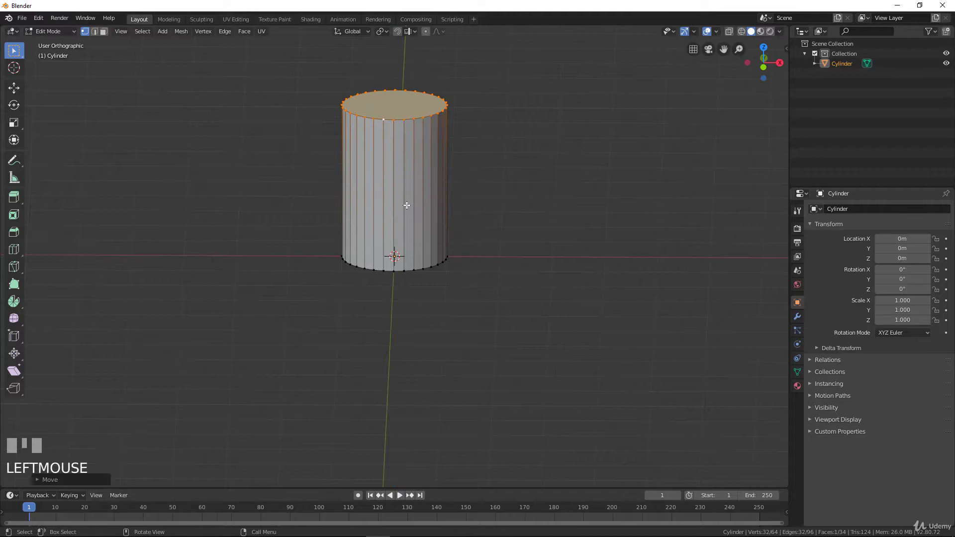
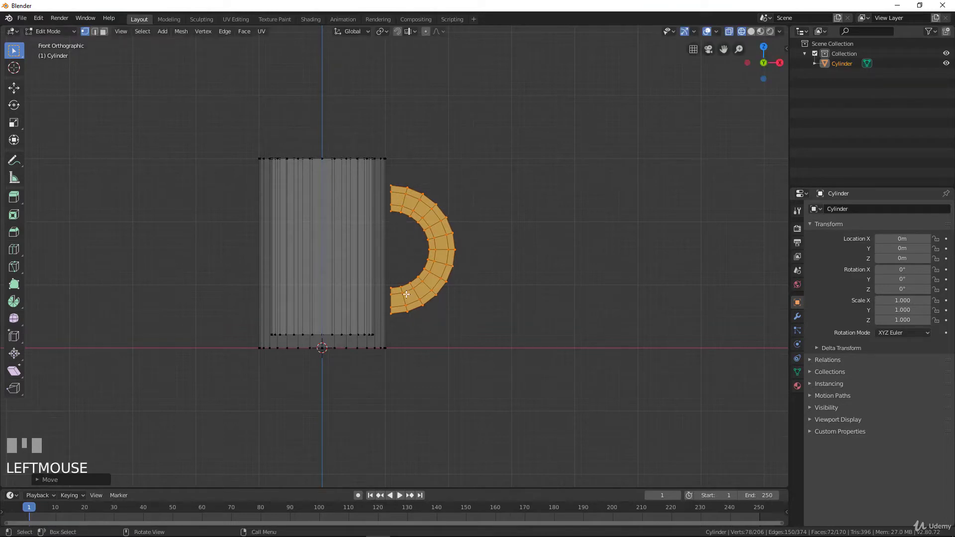
# Turn off X-ray display and orbit to inspect the mug's rim and handle
pyautogui.scroll(3)
pyautogui.scroll(-3)
pyautogui.moveTo(408, 230); pyautogui.dragTo(460, 240)
pyautogui.scroll(3)
pyautogui.scroll(-3)
pyautogui.press('z')
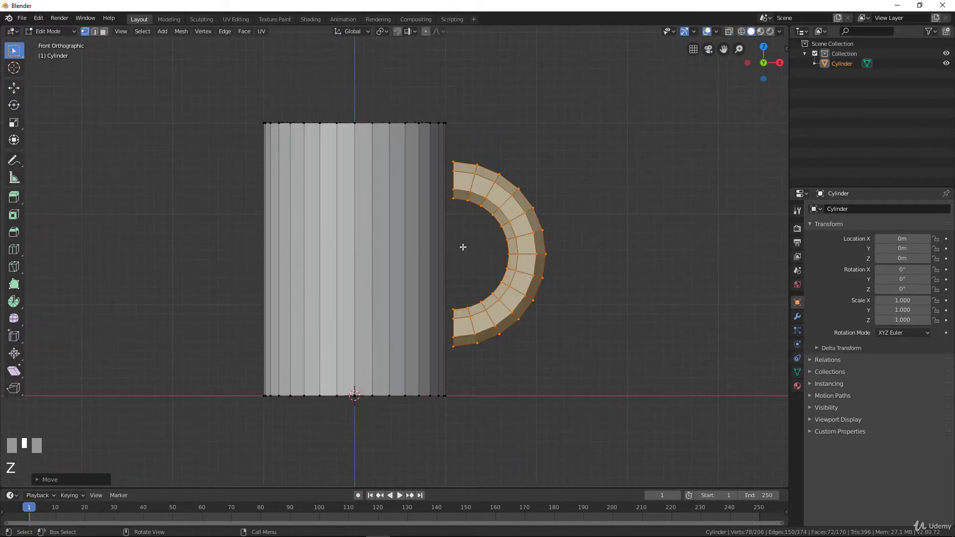
pyautogui.middleClick(442, 239)
pyautogui.scroll(3)
pyautogui.middleClick(435, 307)
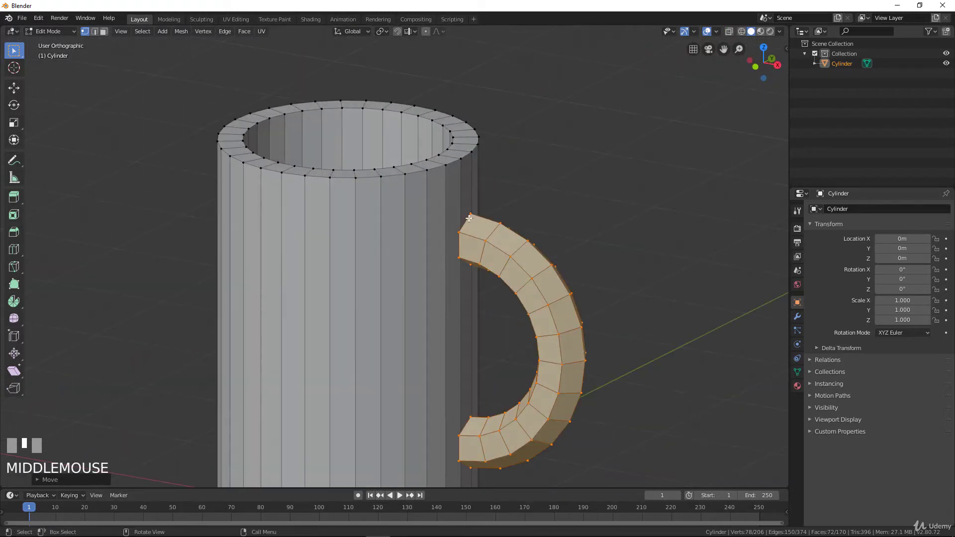
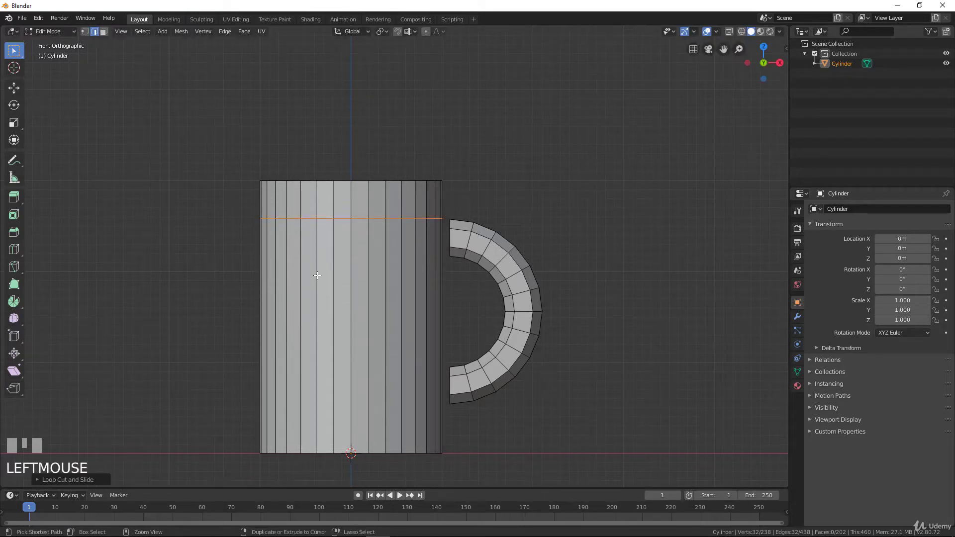
# Add three edge loops along the body: below the rim, mid-body and near the bottom
pyautogui.press('ctrl+r')
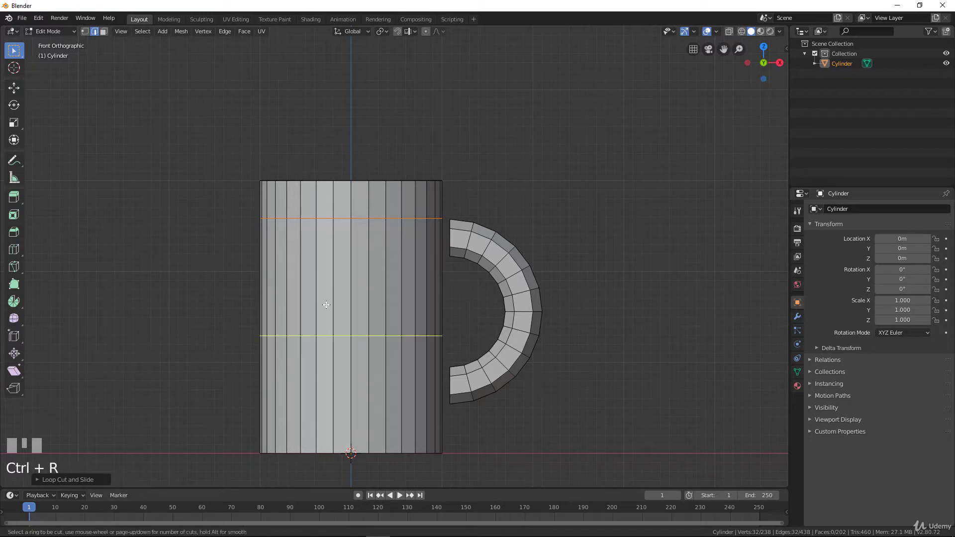
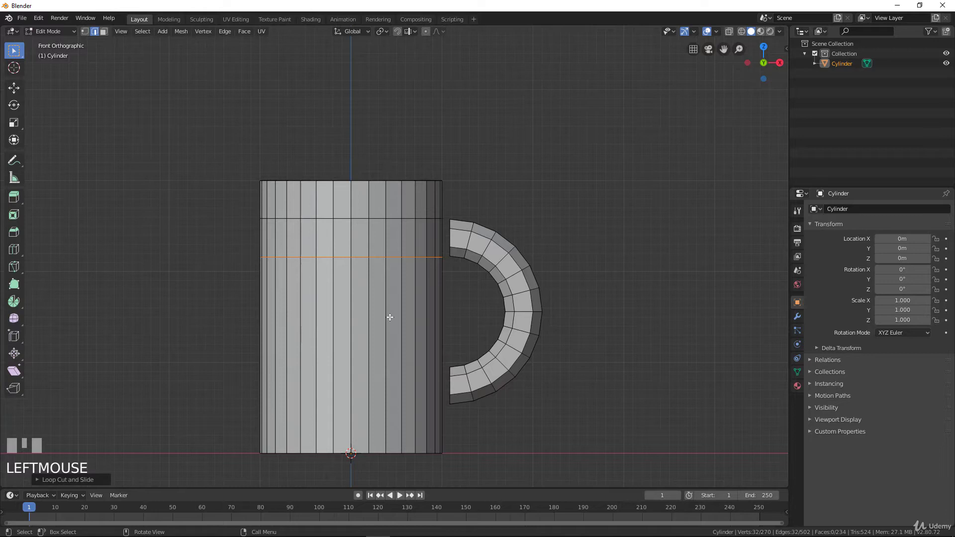
pyautogui.press('ctrl+r')
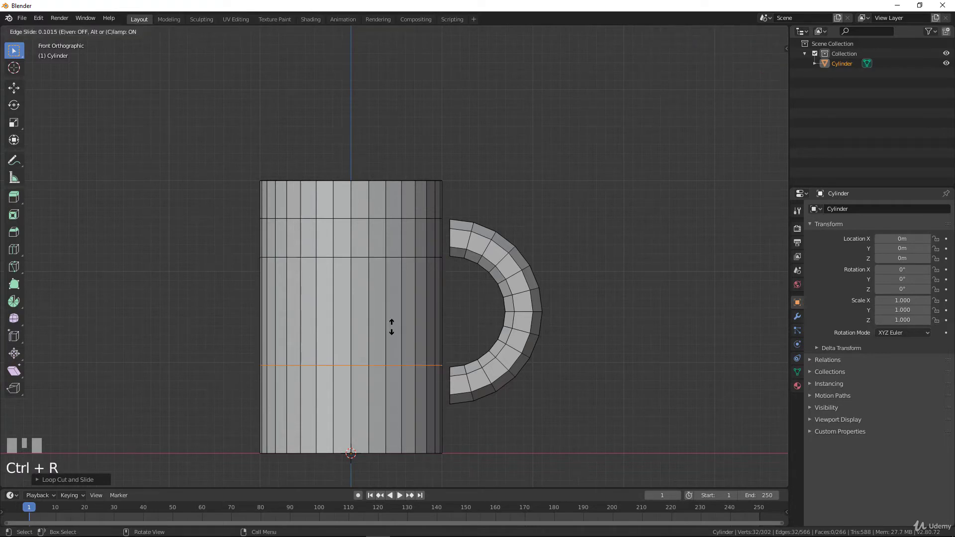
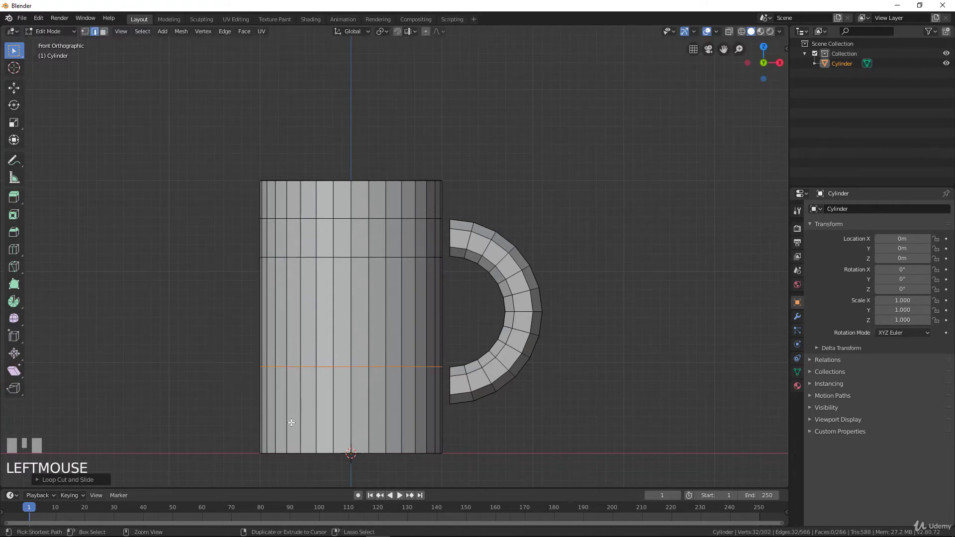
pyautogui.press('ctrl+r')
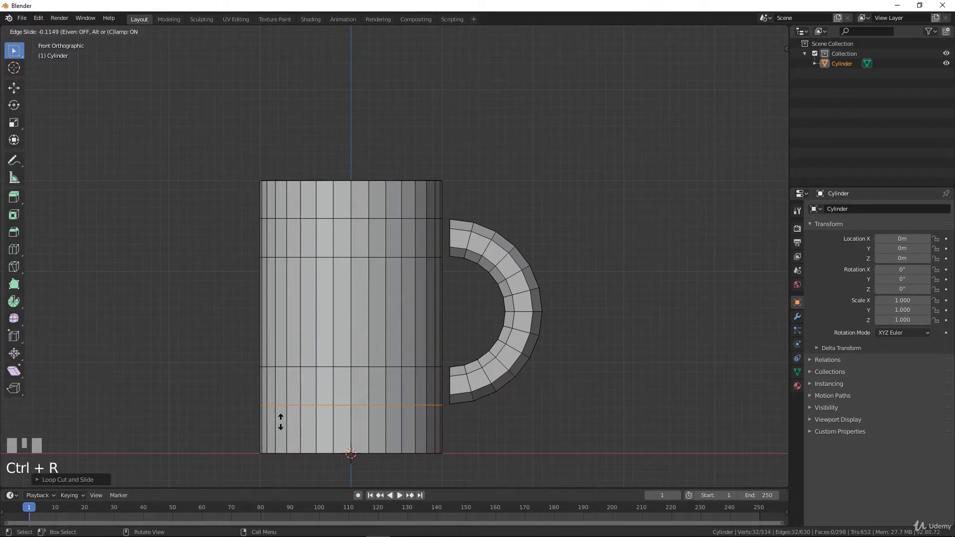
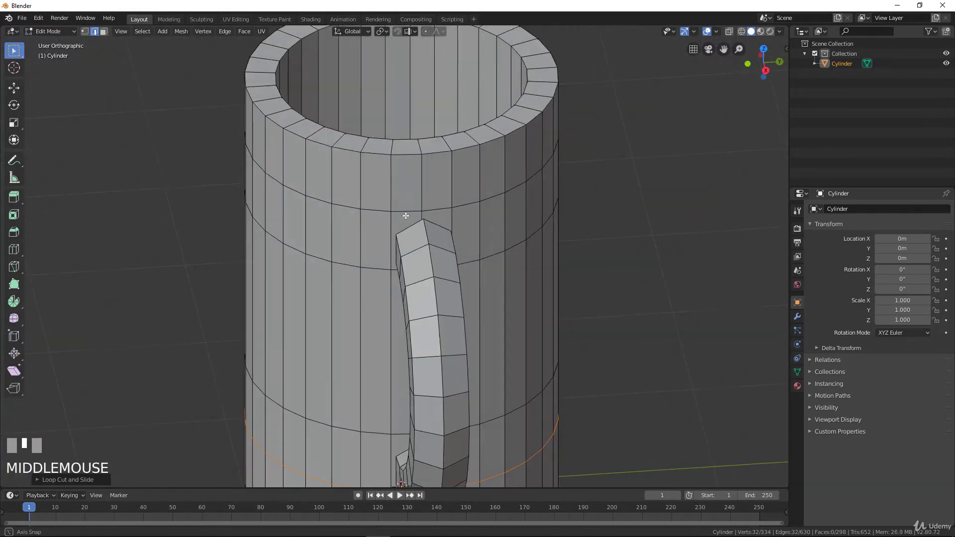
# Select the body faces behind the handle's end in Face select mode for deletion
pyautogui.scroll(3)
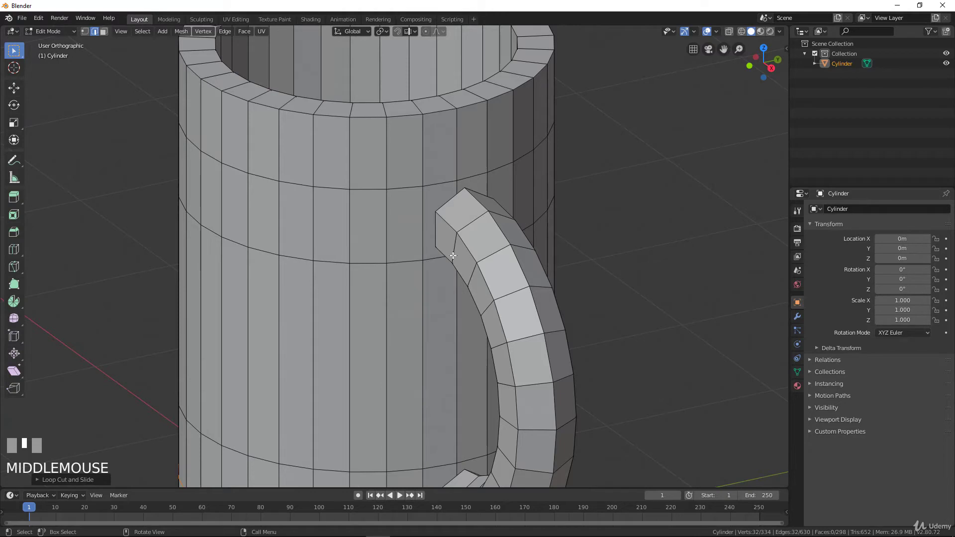
pyautogui.moveTo(115, 253); pyautogui.dragTo(107, 36)
pyautogui.click(107, 35)
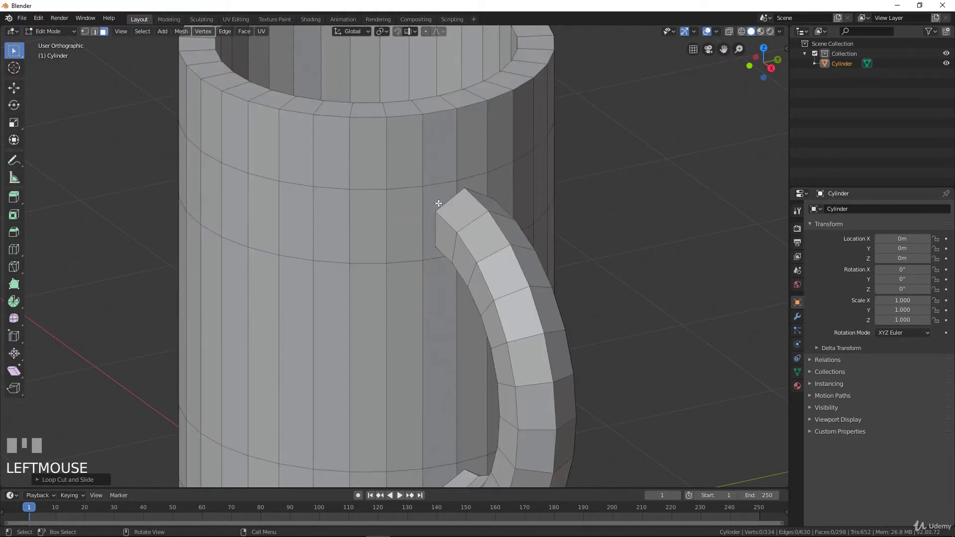
pyautogui.click(440, 198)
pyautogui.click(474, 183)
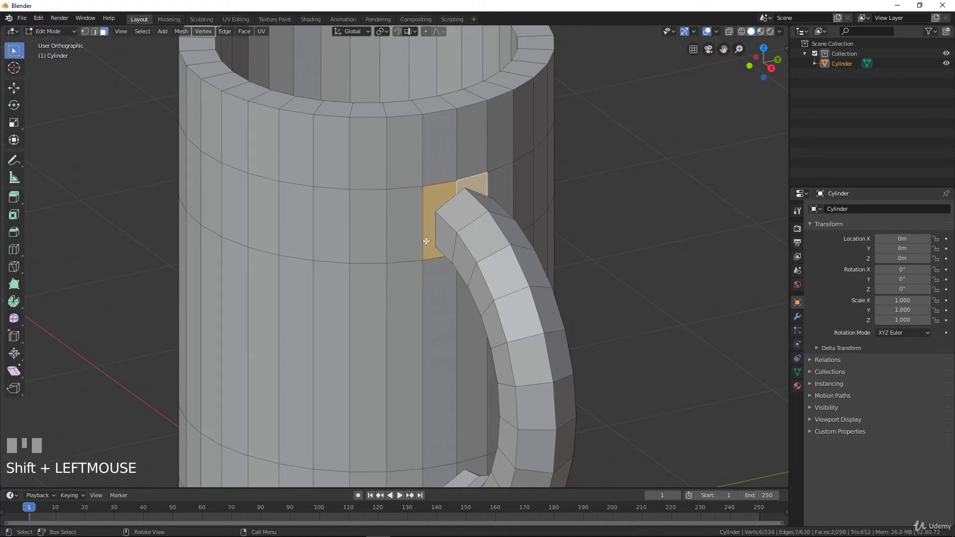
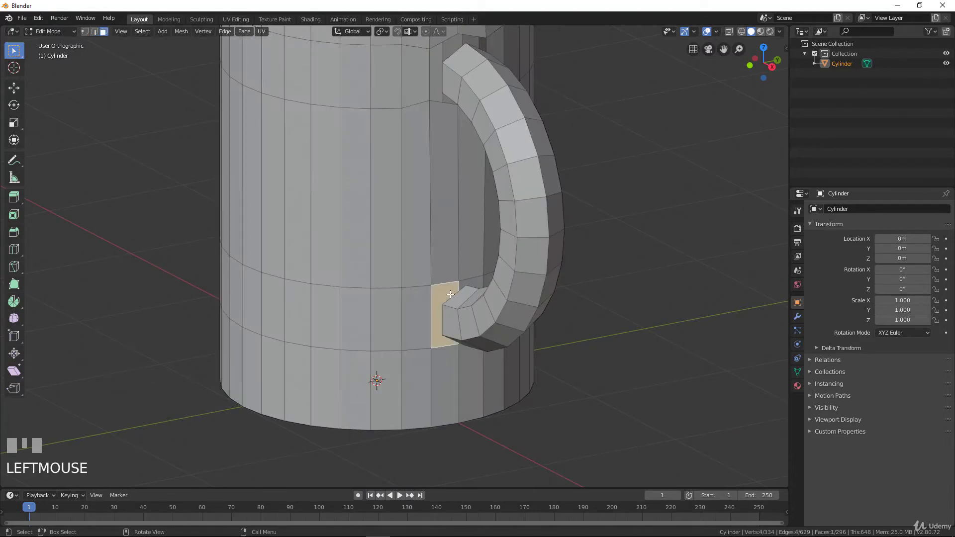
pyautogui.moveTo(475, 280); pyautogui.dragTo(473, 280)
pyautogui.moveTo(361, 307); pyautogui.dragTo(418, 307)
# In Edge select, select the body opening's loop plus the handle end's open loop
pyautogui.press('x')
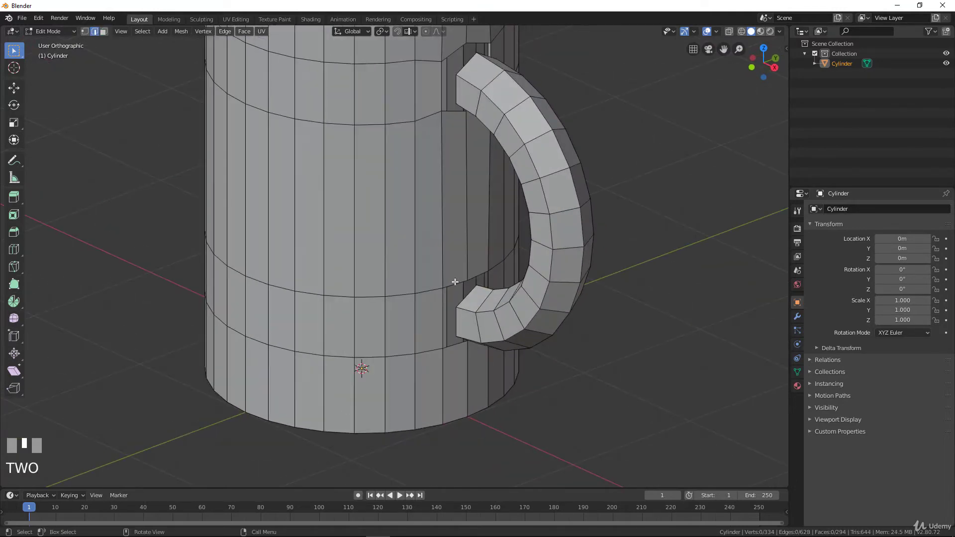
pyautogui.click(455, 280)
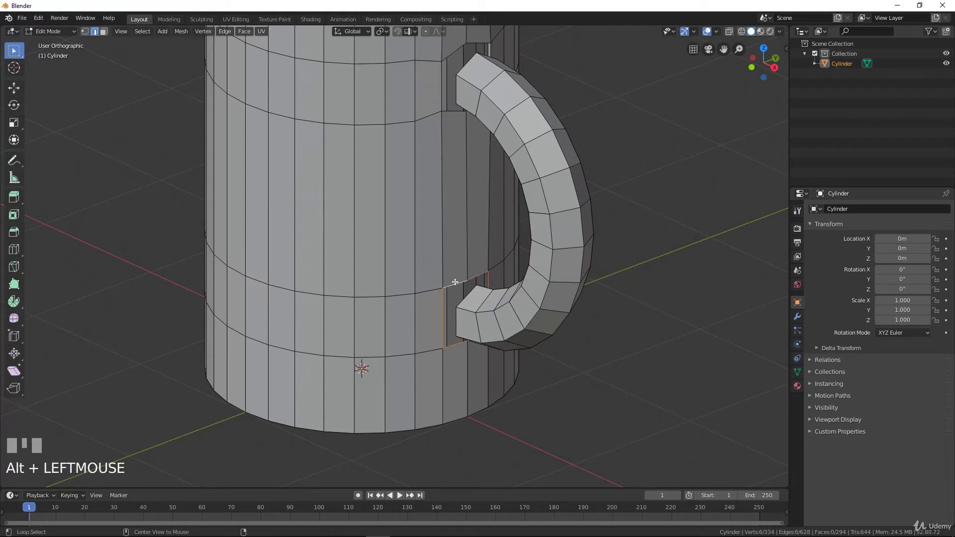
pyautogui.moveTo(456, 280); pyautogui.dragTo(38, 483)
pyautogui.moveTo(39, 482); pyautogui.dragTo(70, 469)
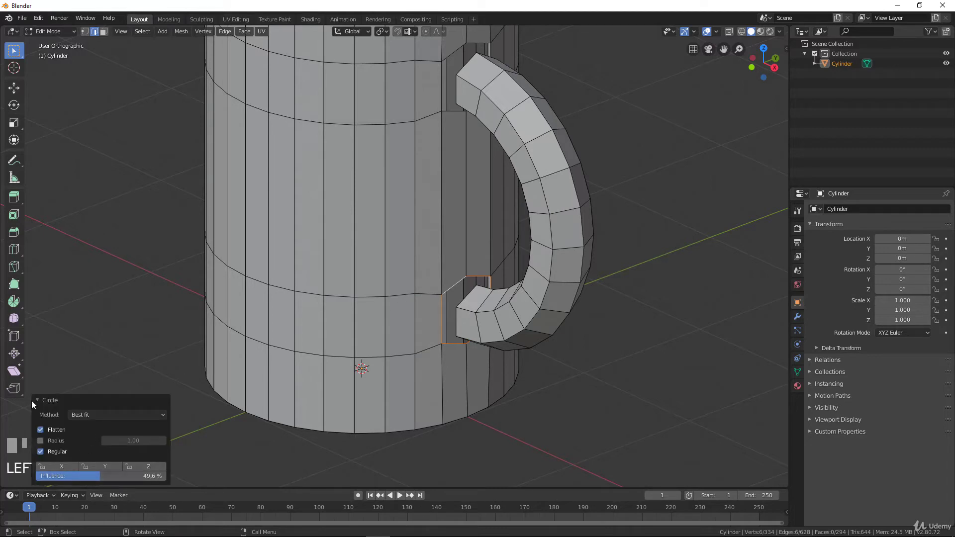
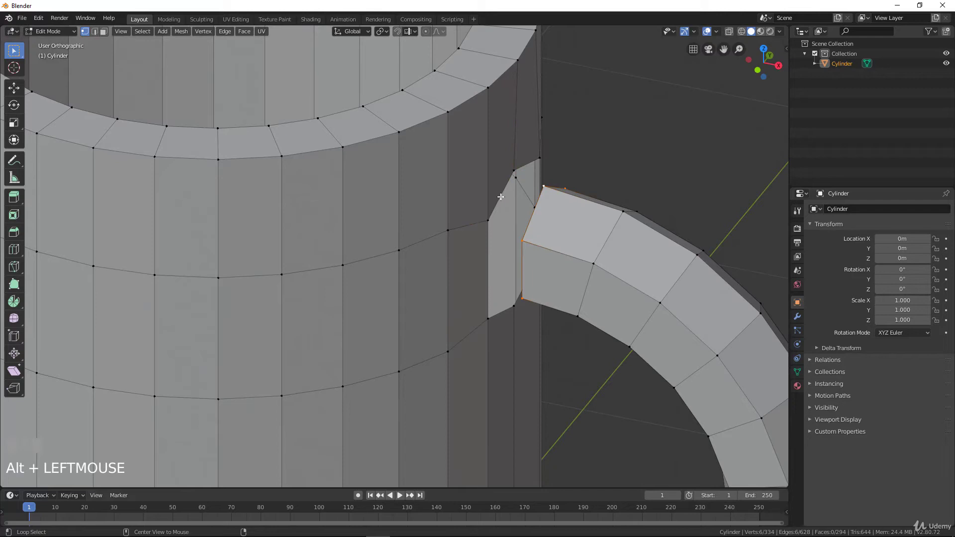
# Inspect the handle joint and choose an edge operation from the context menu
pyautogui.click(498, 195)
pyautogui.moveTo(492, 216); pyautogui.dragTo(479, 214)
pyautogui.moveTo(479, 213); pyautogui.dragTo(328, 245)
pyautogui.scroll(-3)
pyautogui.moveTo(328, 245); pyautogui.dragTo(458, 223)
pyautogui.scroll(3)
pyautogui.press('ctrl+r')
pyautogui.rightClick(459, 223)
pyautogui.moveTo(534, 184); pyautogui.dragTo(558, 185)
pyautogui.click(558, 185)
# Select both open loops and bridge the handle end to the body opening
pyautogui.moveTo(552, 197); pyautogui.dragTo(588, 195)
pyautogui.scroll(3)
pyautogui.moveTo(538, 201); pyautogui.dragTo(484, 185)
pyautogui.click(484, 184)
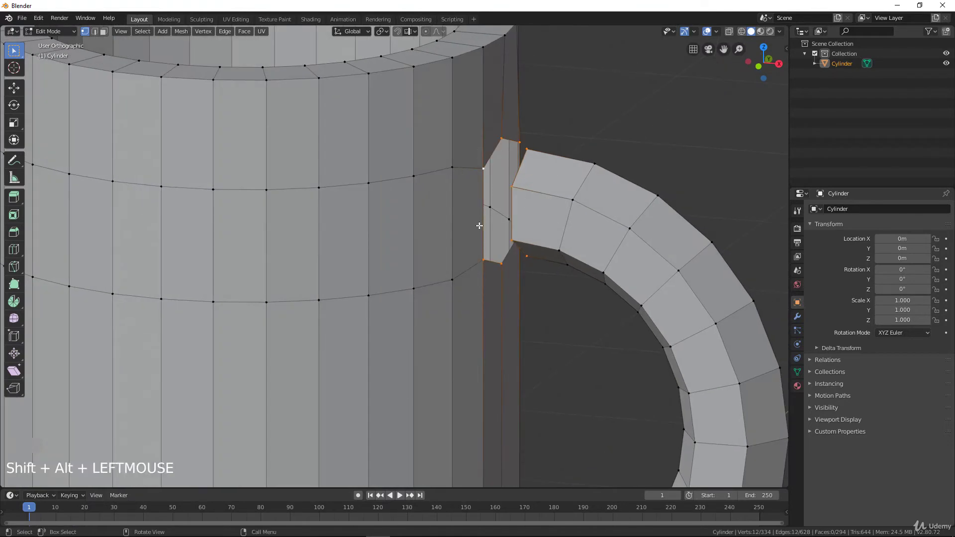
pyautogui.moveTo(528, 185); pyautogui.dragTo(401, 231)
pyautogui.scroll(-3)
pyautogui.moveTo(401, 230); pyautogui.dragTo(430, 286)
pyautogui.scroll(3)
pyautogui.scroll(3)
pyautogui.click(431, 286)
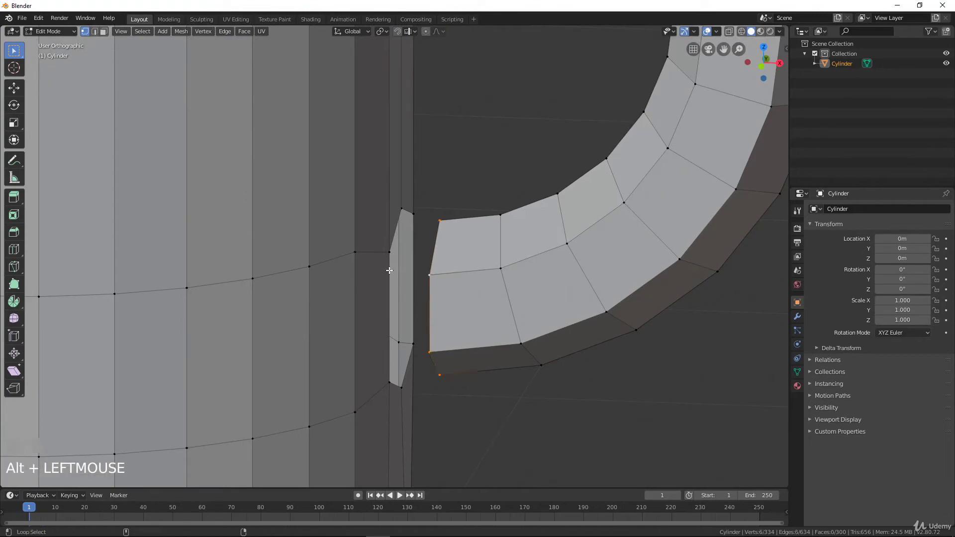
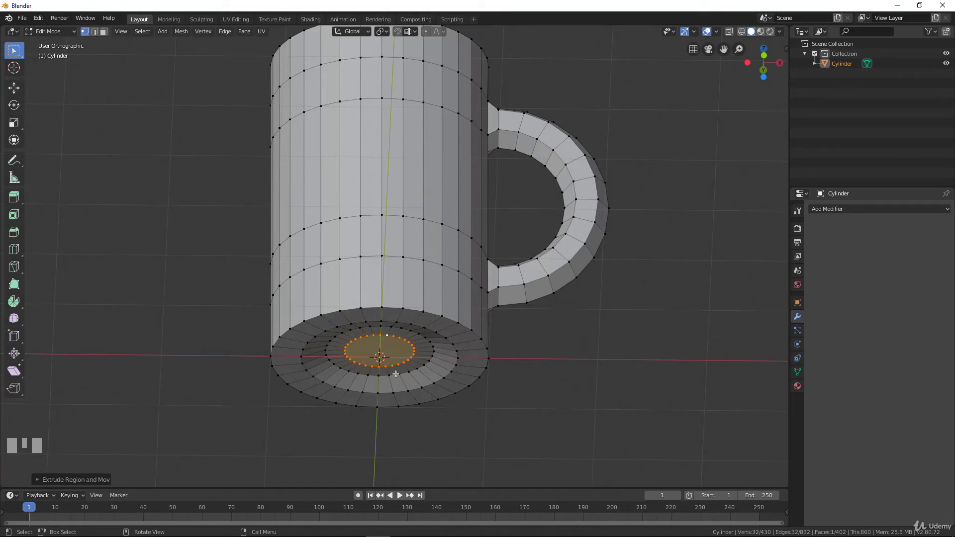
# Zoom in on the mug base's concentric inset rings
pyautogui.scroll(3)
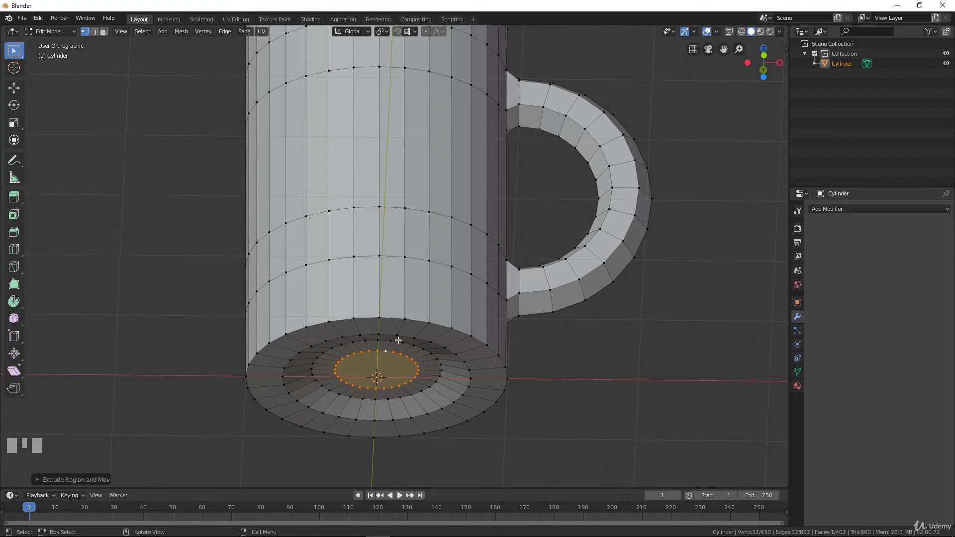
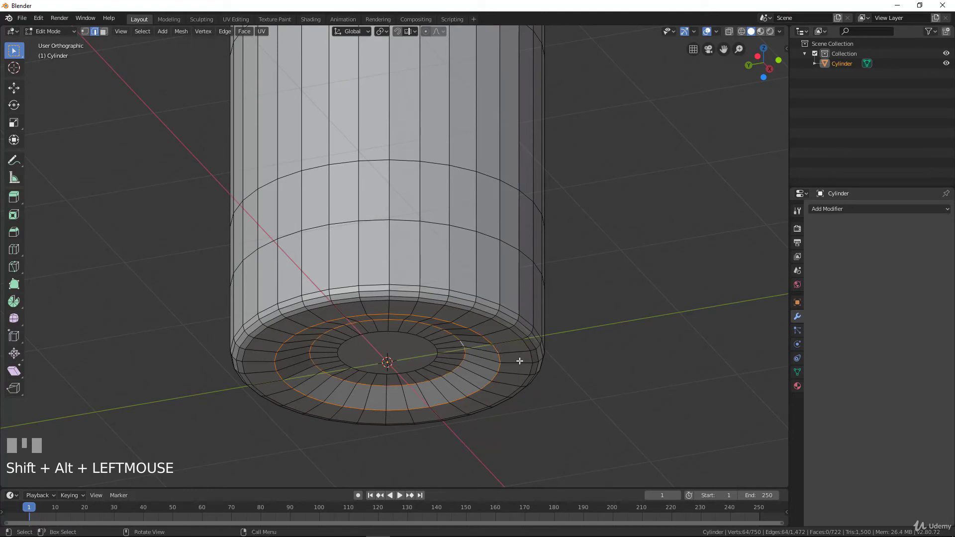
# Bevel the base loops and the inner floor loop into support loops, setting the bevel width
pyautogui.press('ctrl+b')
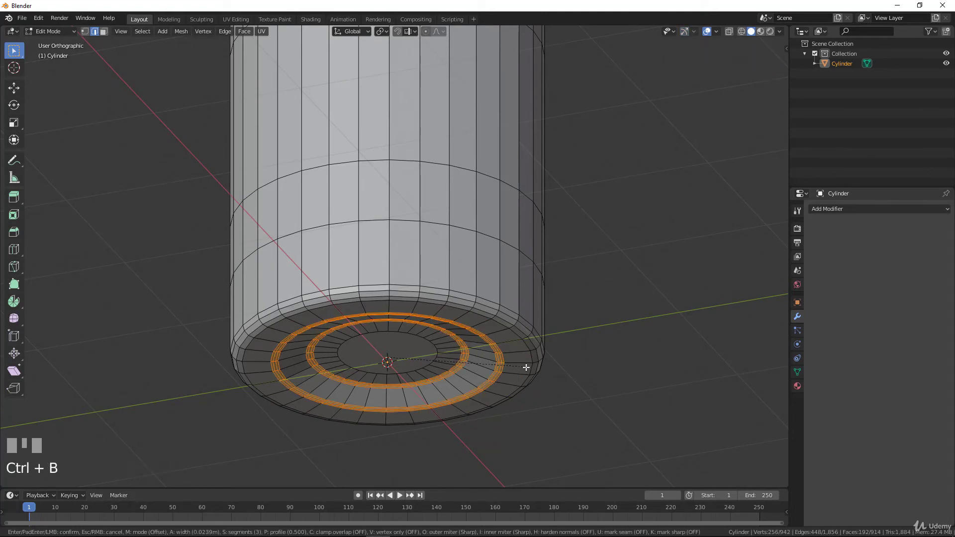
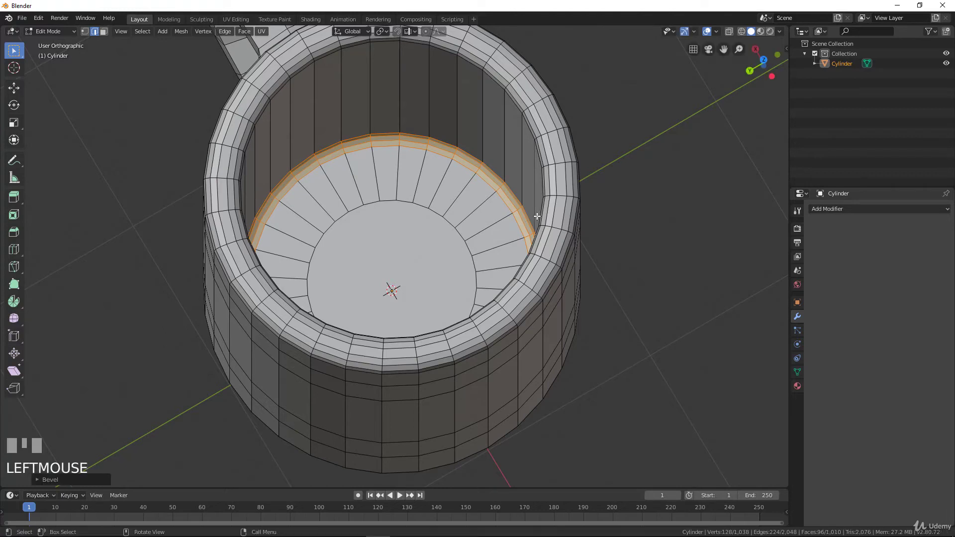
pyautogui.scroll(-3)
pyautogui.press('Tab')
pyautogui.moveTo(496, 300); pyautogui.dragTo(846, 216)
pyautogui.scroll(-3)
pyautogui.moveTo(846, 215); pyautogui.dragTo(460, 250)
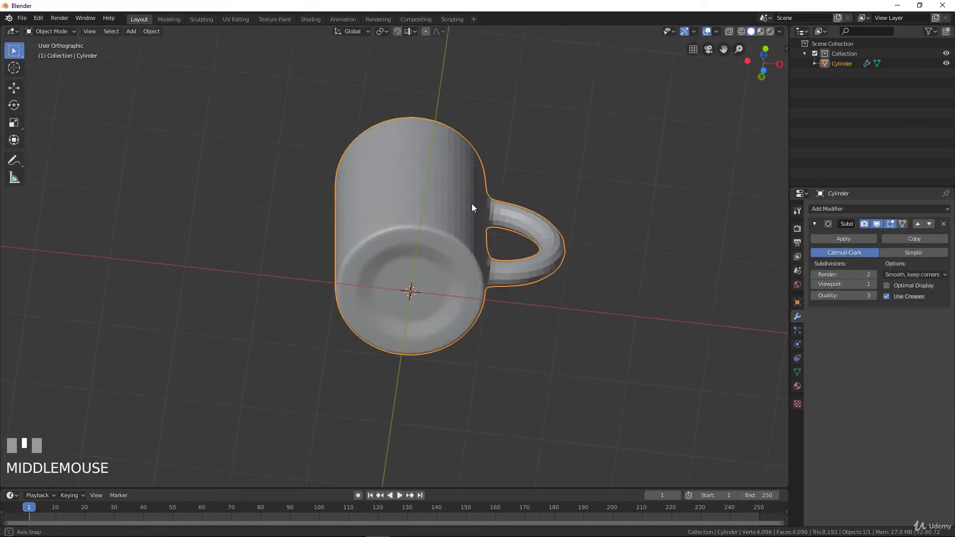
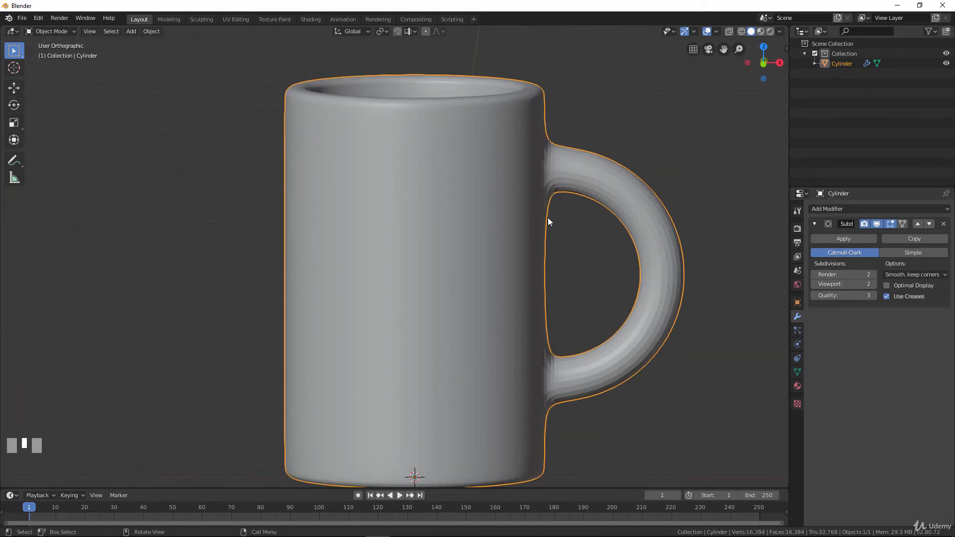
# Return to Edit Mode on the smoothed mug mesh
pyautogui.press('Tab')
# Cancel moving the mug's top and select the edge loop around the body's middle
pyautogui.scroll(3)
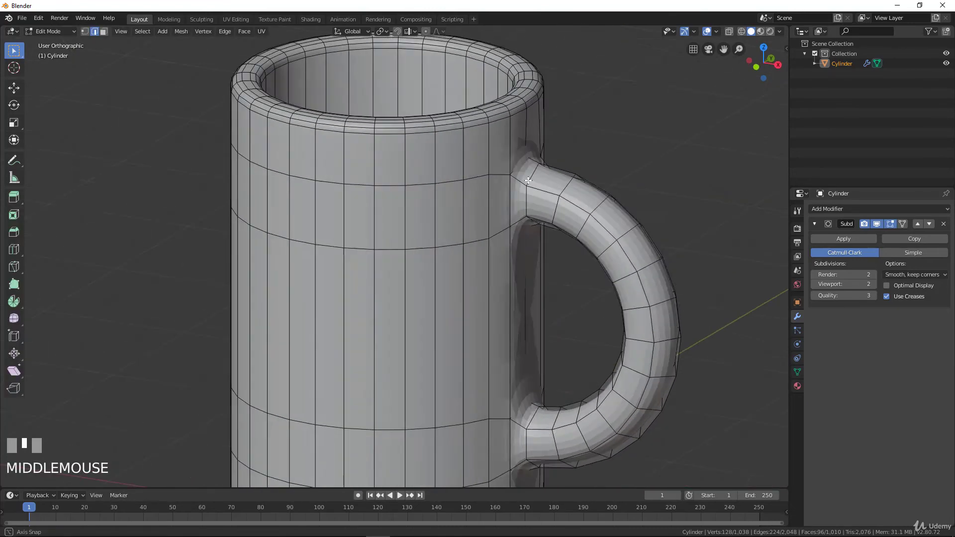
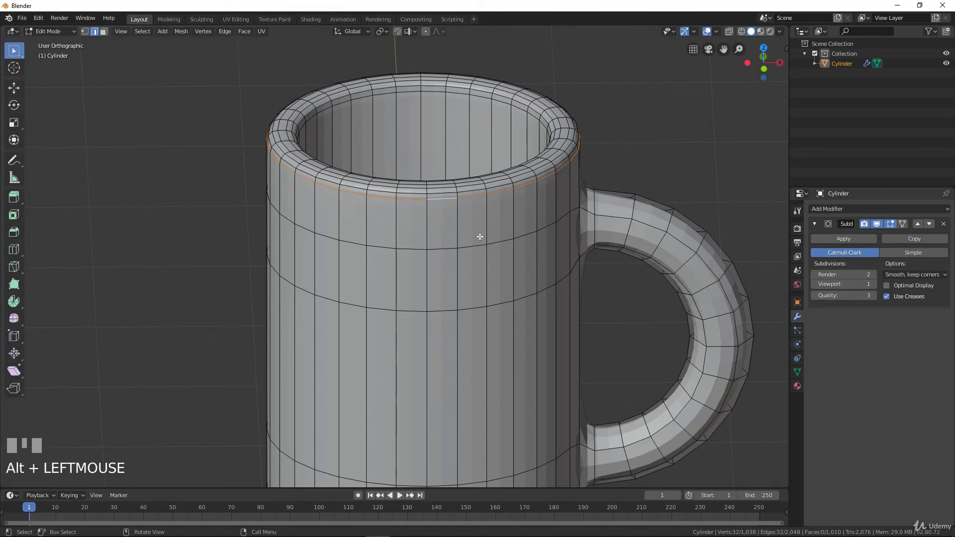
pyautogui.press('e')
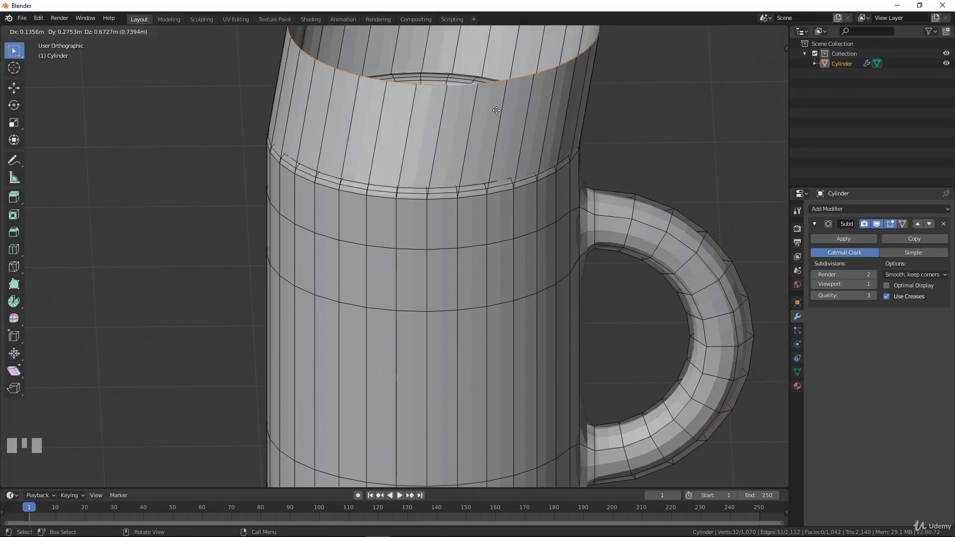
pyautogui.rightClick(492, 115)
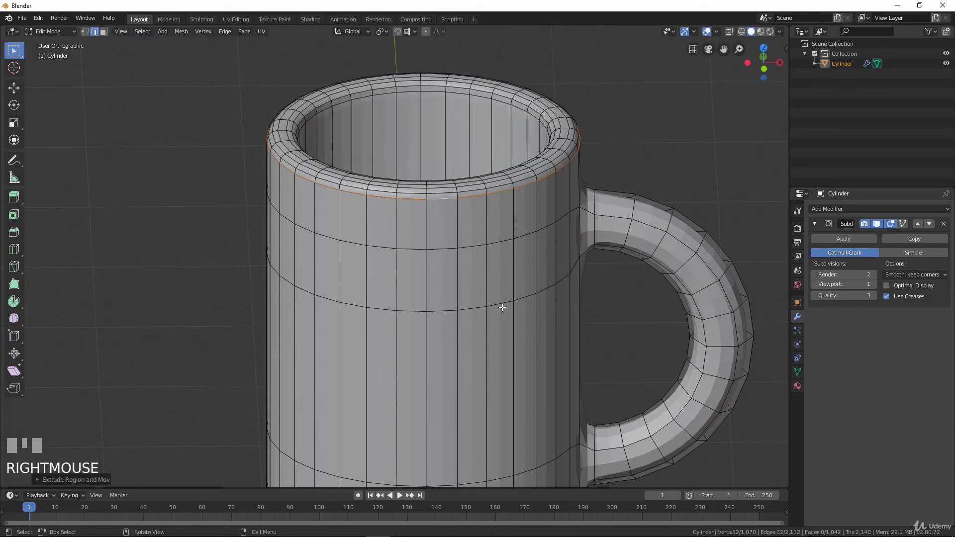
pyautogui.click(505, 306)
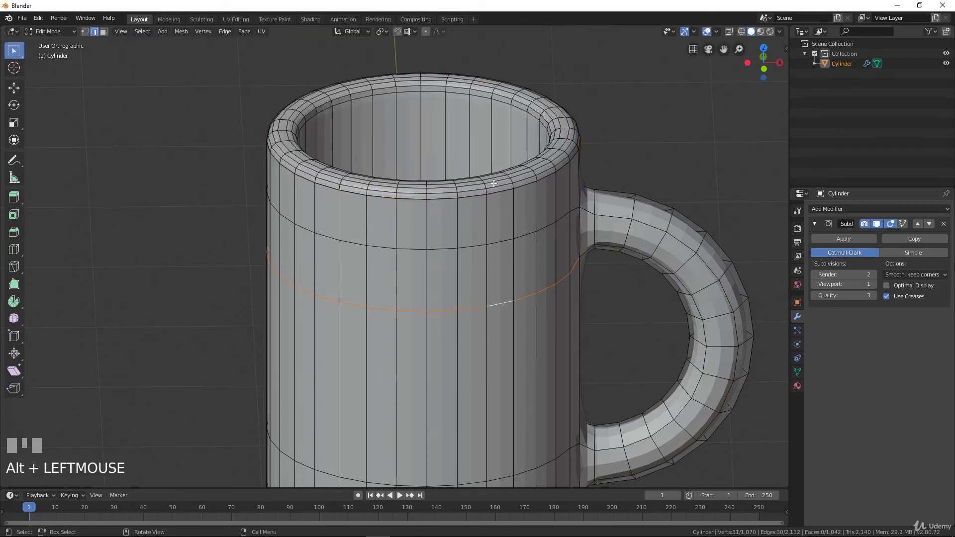
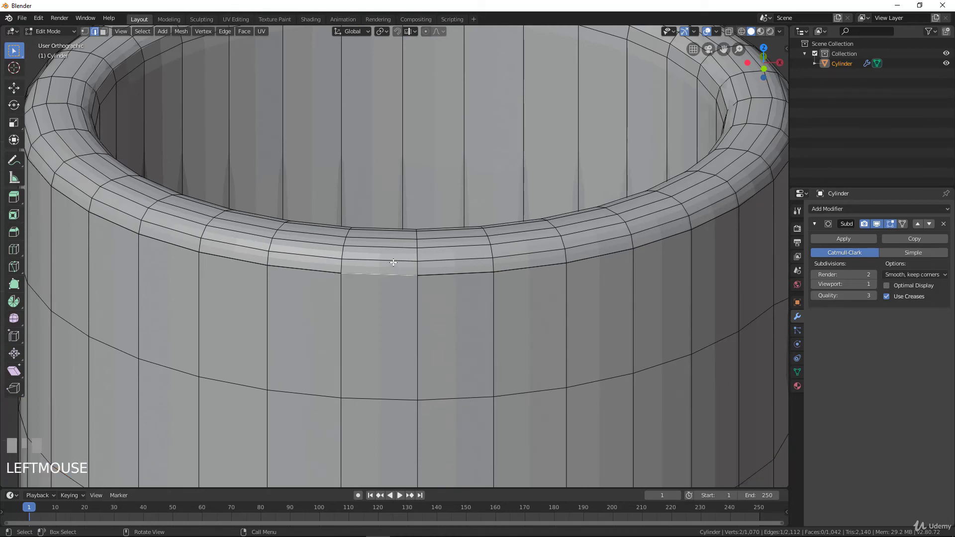
pyautogui.press('g')
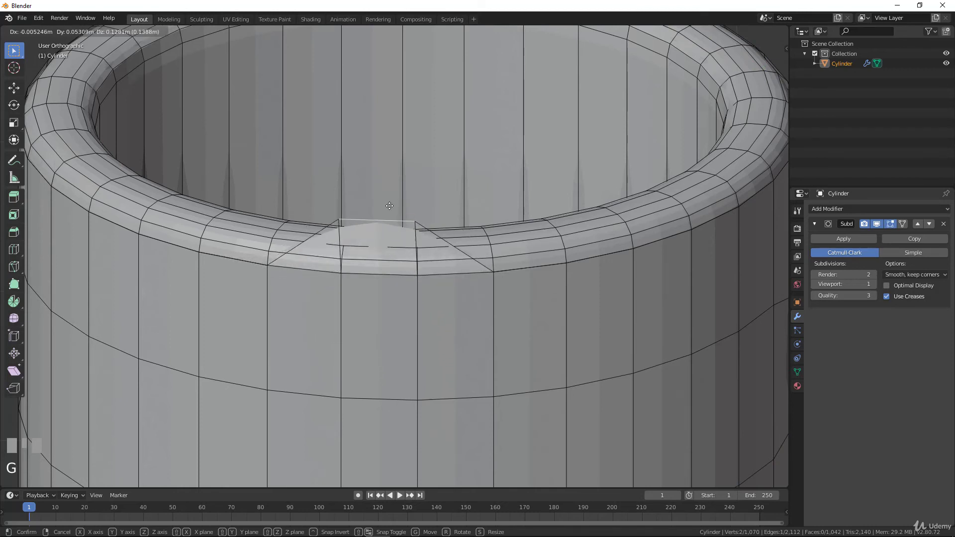
pyautogui.rightClick(390, 204)
pyautogui.scroll(-3)
pyautogui.moveTo(476, 251); pyautogui.dragTo(436, 244)
pyautogui.click(436, 245)
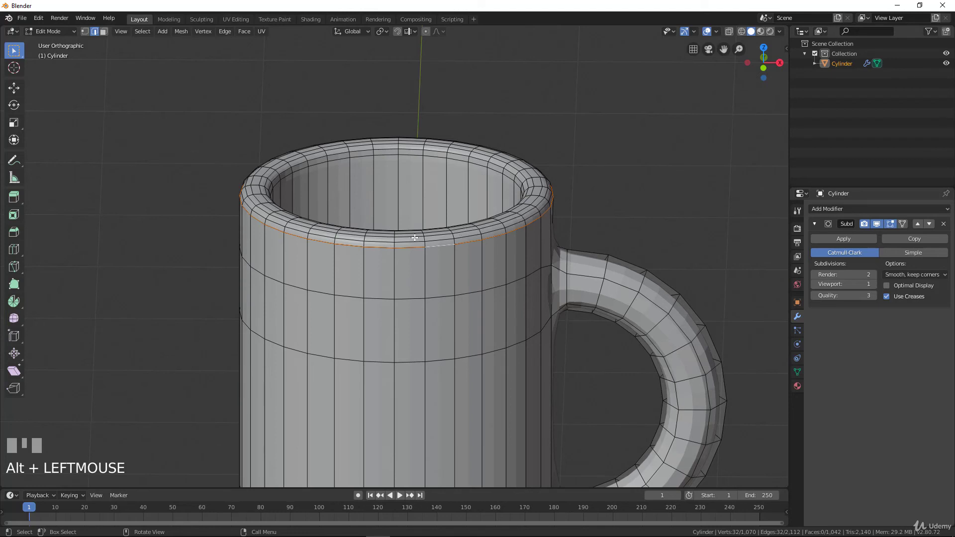
pyautogui.scroll(-3)
pyautogui.moveTo(446, 311); pyautogui.dragTo(468, 225)
# Merge by Distance on all vertices, removing 32 duplicates (1,070 to 1,038), then cancel a test rim-vertex move
pyautogui.rightClick(467, 225)
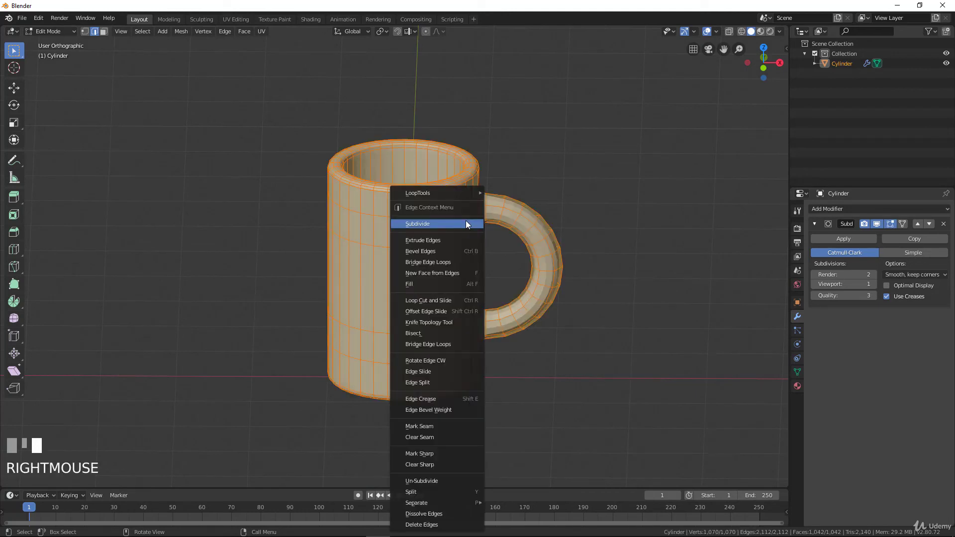
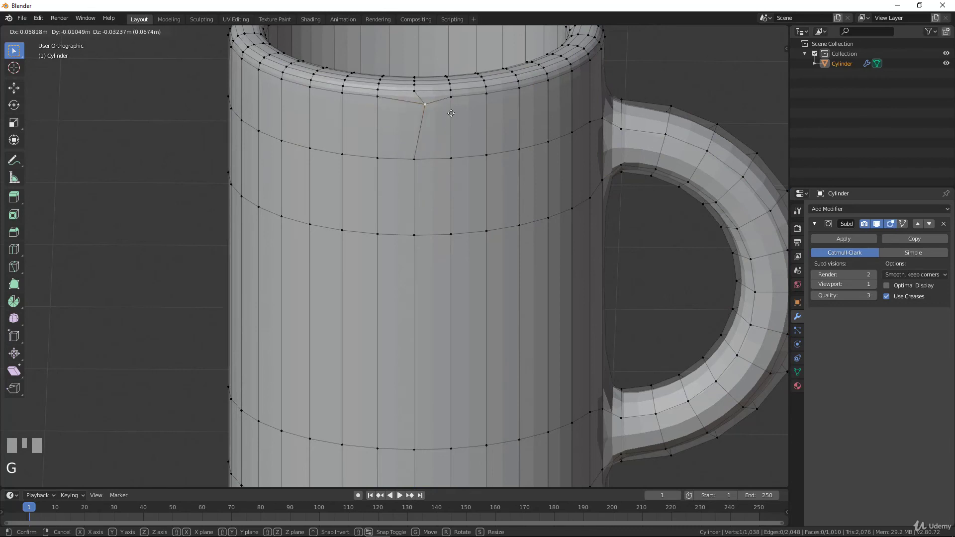
pyautogui.rightClick(452, 112)
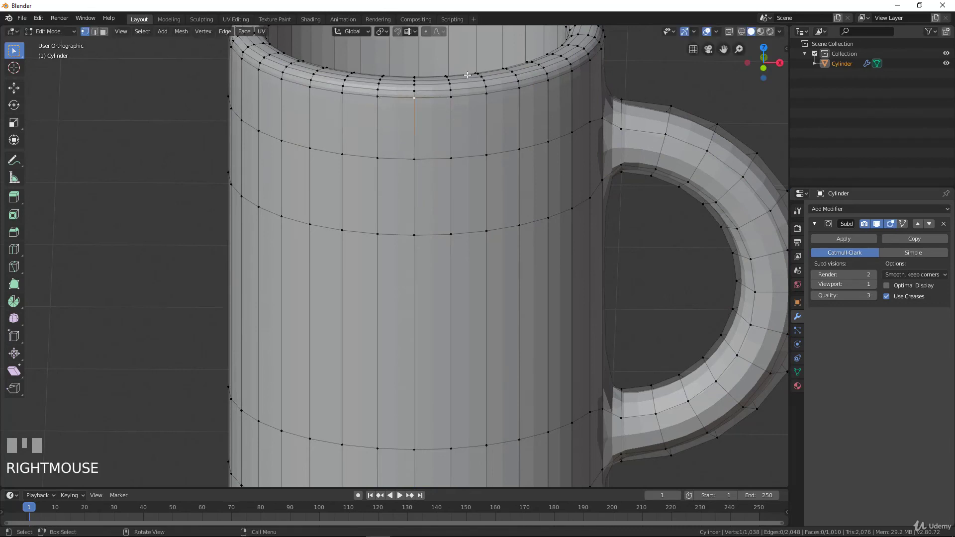
pyautogui.scroll(-3)
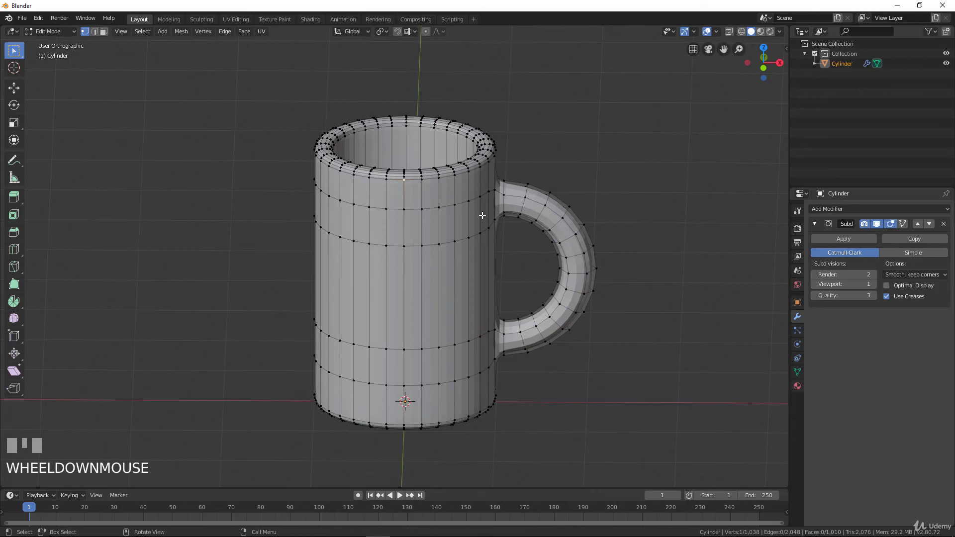
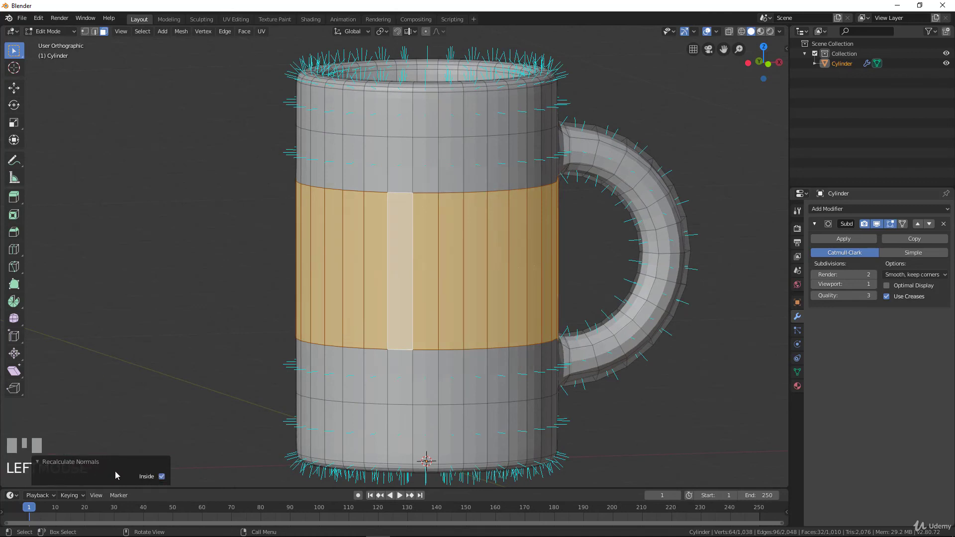
# Apply Shade Smooth to the mug in Object Mode, then return to Edit Mode with all selected
pyautogui.click(42, 466)
pyautogui.moveTo(220, 357); pyautogui.dragTo(428, 273)
pyautogui.press('Tab')
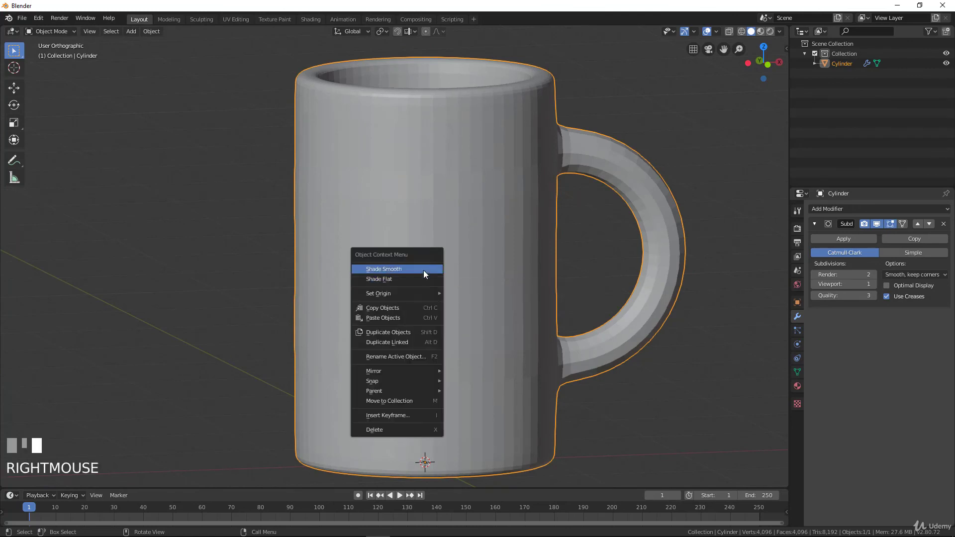
pyautogui.scroll(-3)
pyautogui.press('Tab')
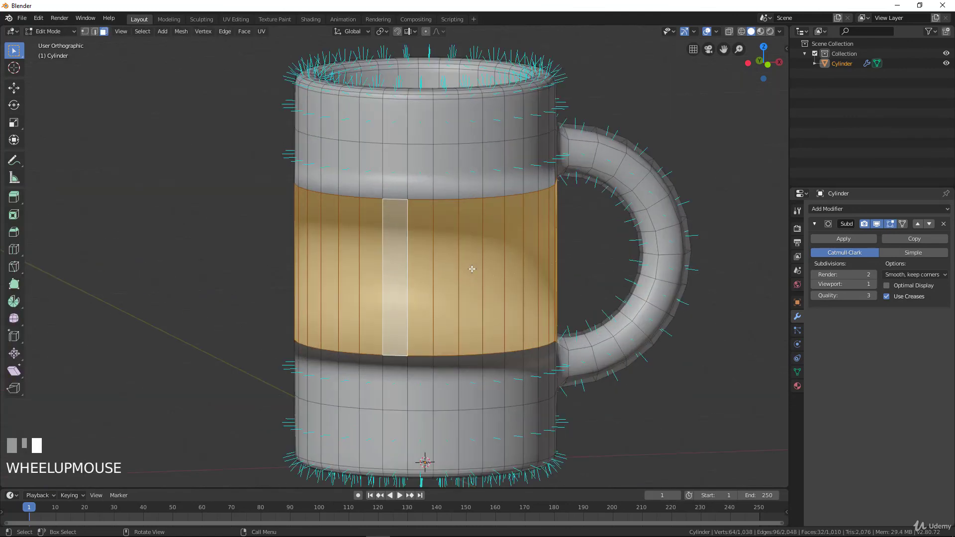
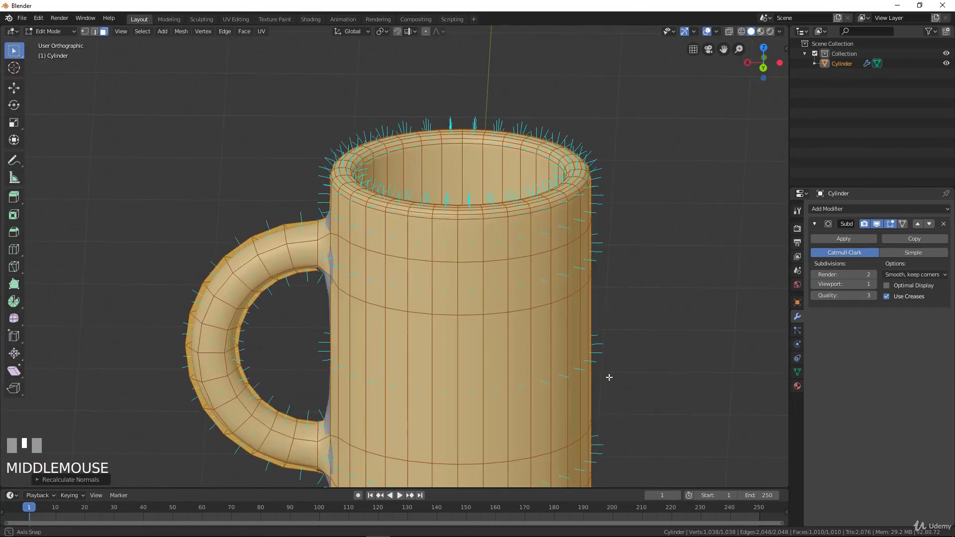
# Recalculate normals outside and inspect the handle with Subdivision Viewport level 2 in Object Mode
pyautogui.moveTo(398, 349); pyautogui.dragTo(533, 324)
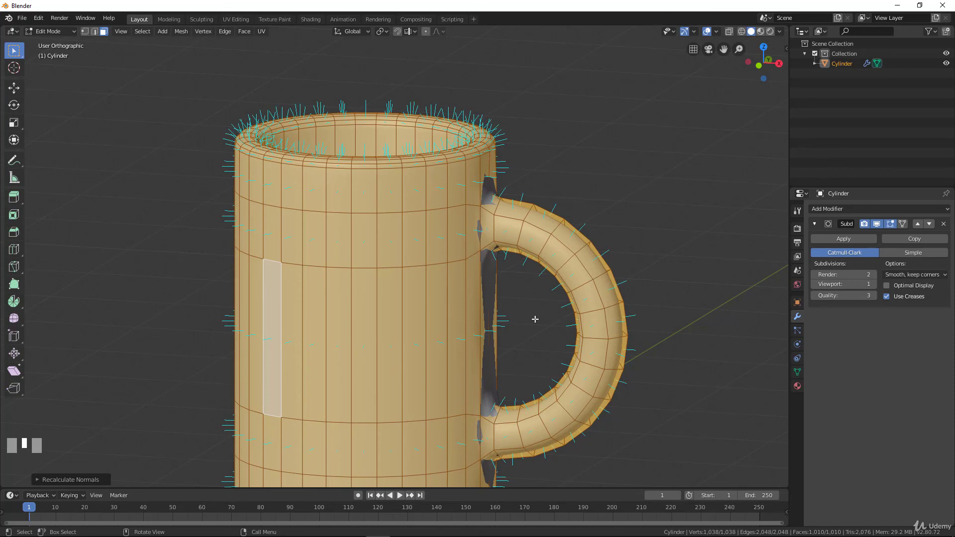
pyautogui.scroll(-3)
pyautogui.scroll(3)
pyautogui.middleClick(341, 333)
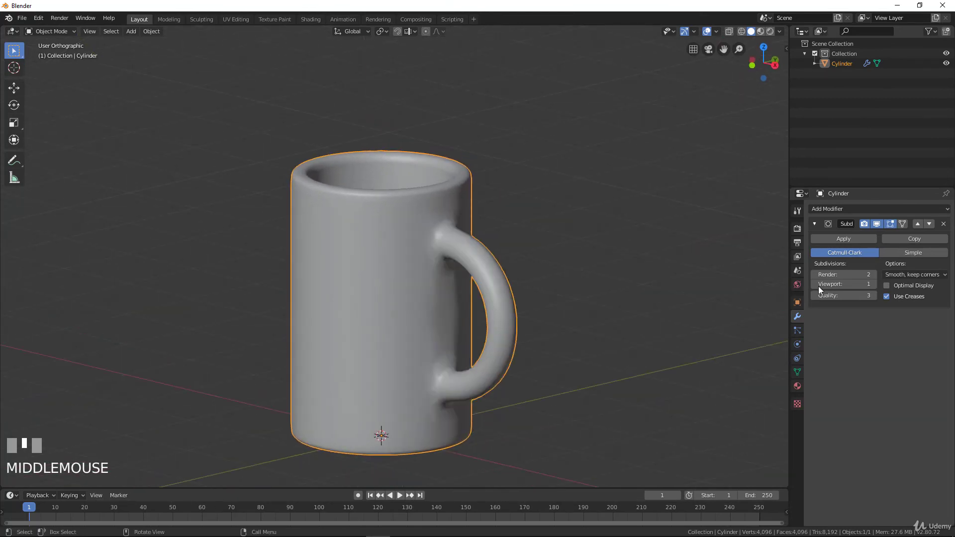